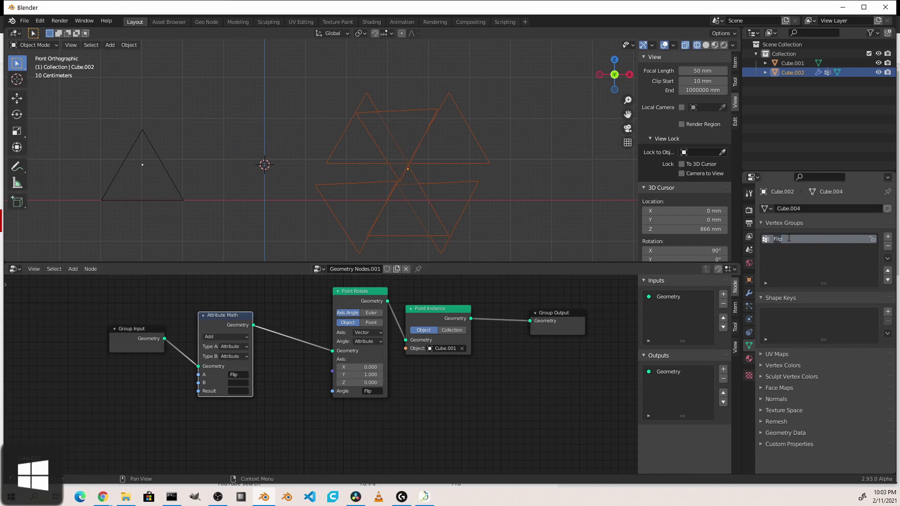
Rename the Flip vertex group to Rot.
key(shift+r)
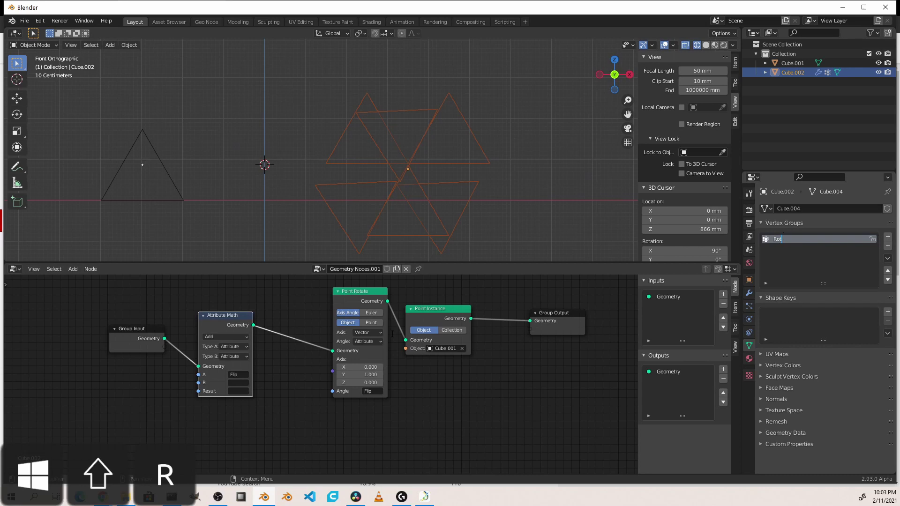
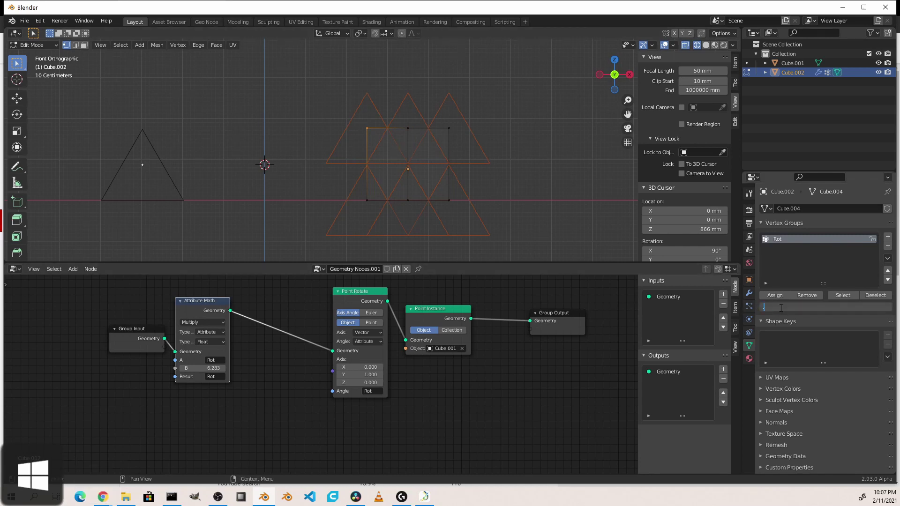
Assign vertex weight 0.250 to the selected vertices in the Rot group.
key(Return)
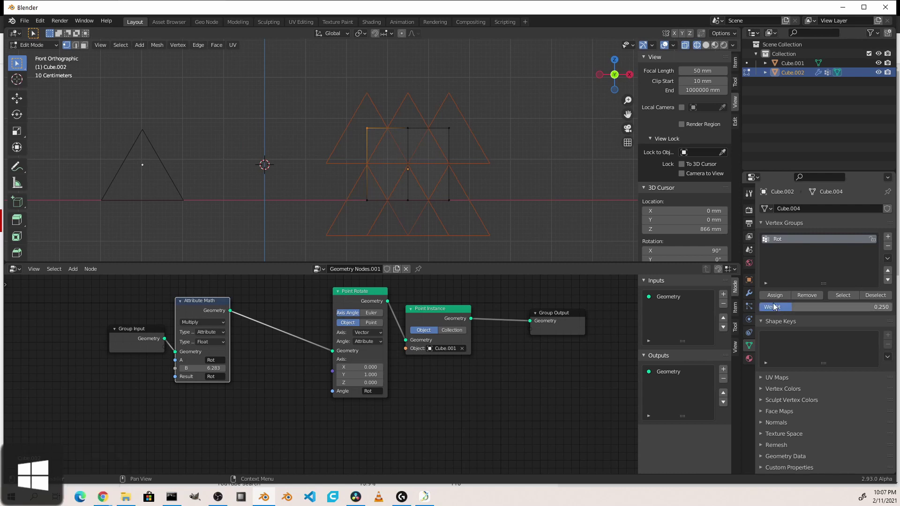